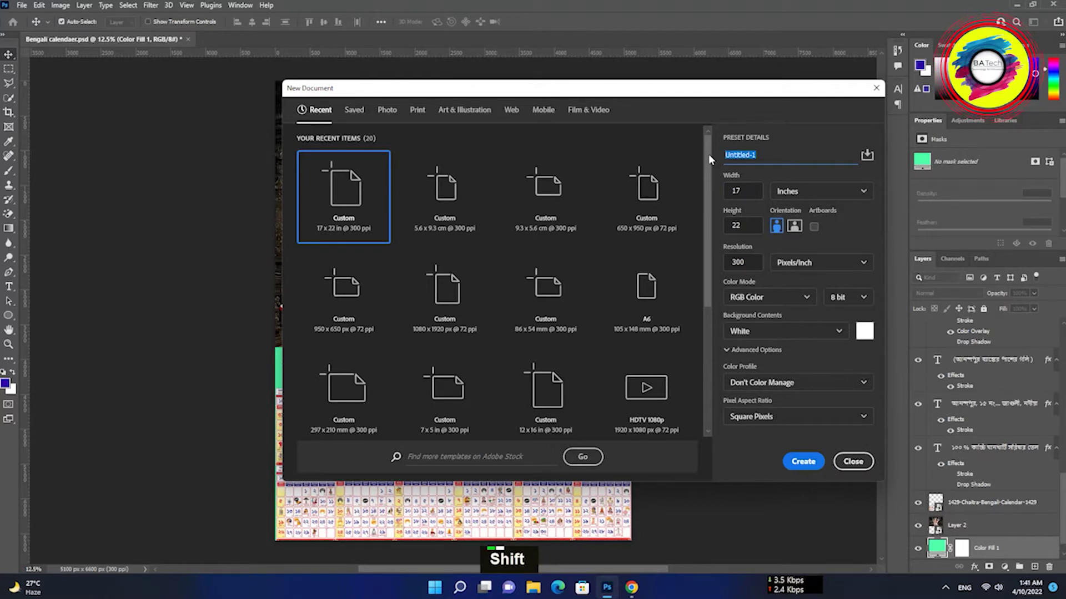
Step: Name the new 17 by 22 inch, 300 ppi document preset 'bengali calendar'
text(b)
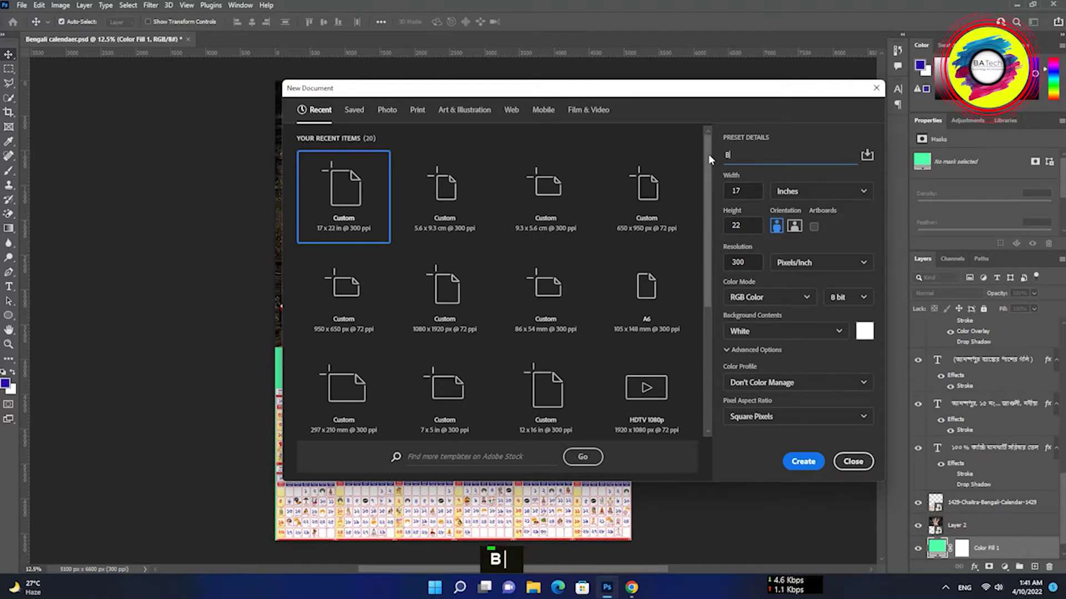
text(engali)
text(cal)
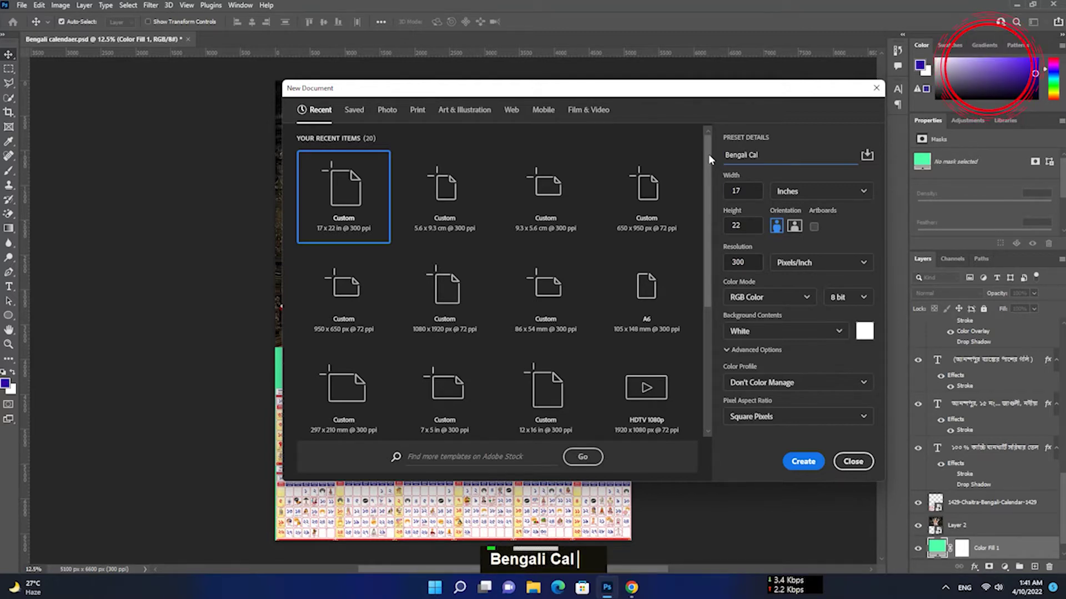
text(en)
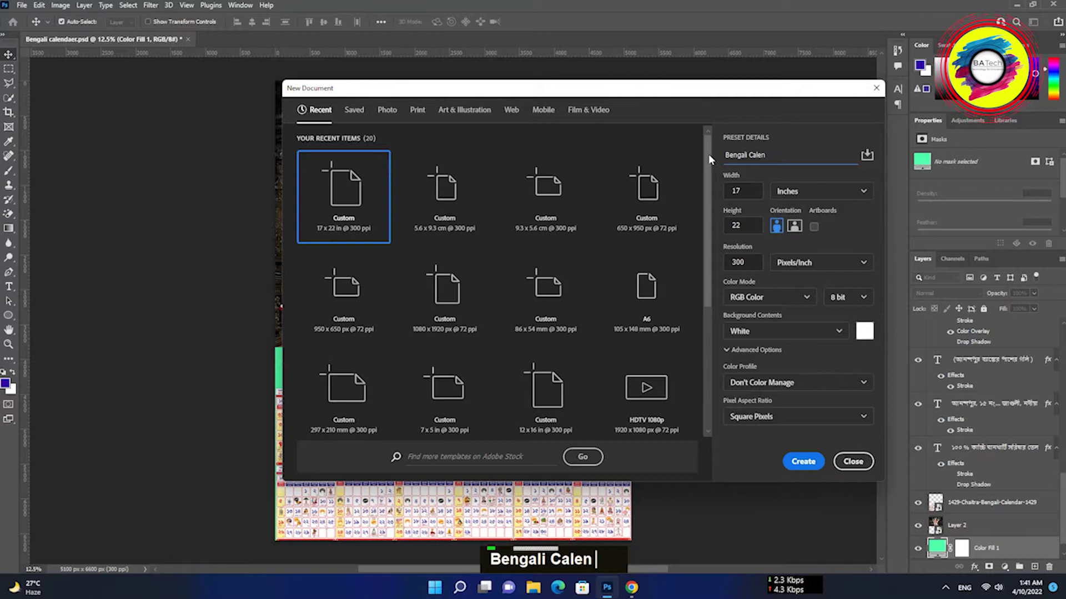
text(dar)
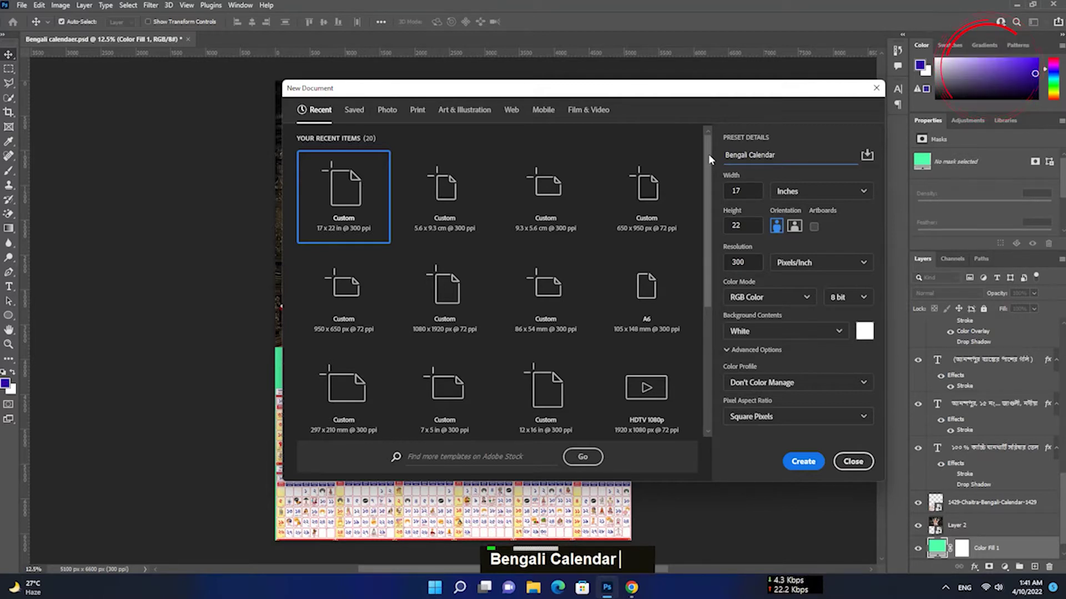
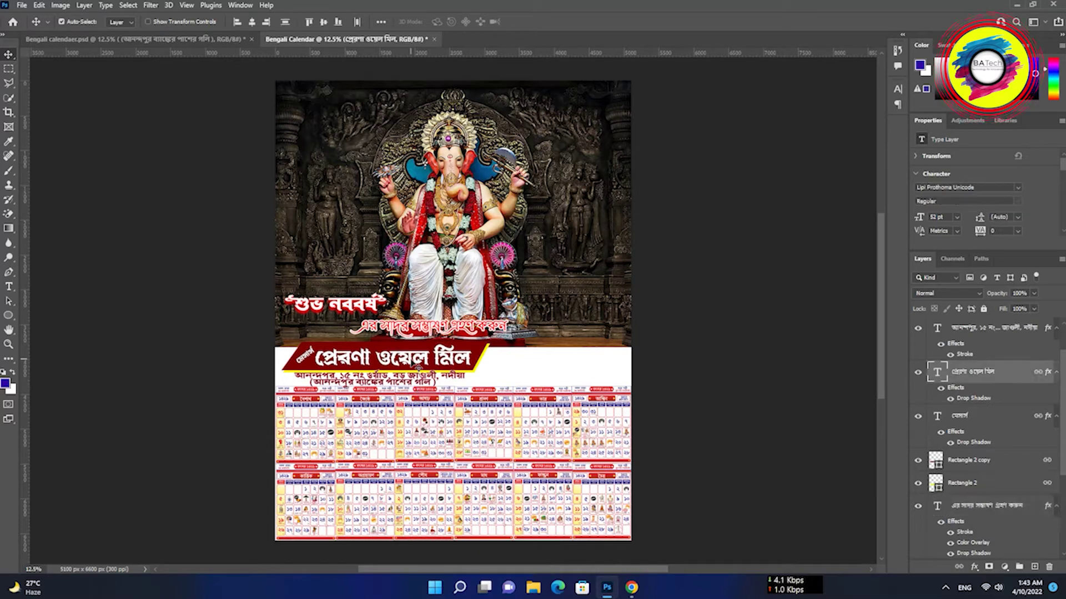
Step: Step up through the layers to the address text, then return to the original Bengali calendaer.psd file
key(Up)
key(Up)
key(Up)
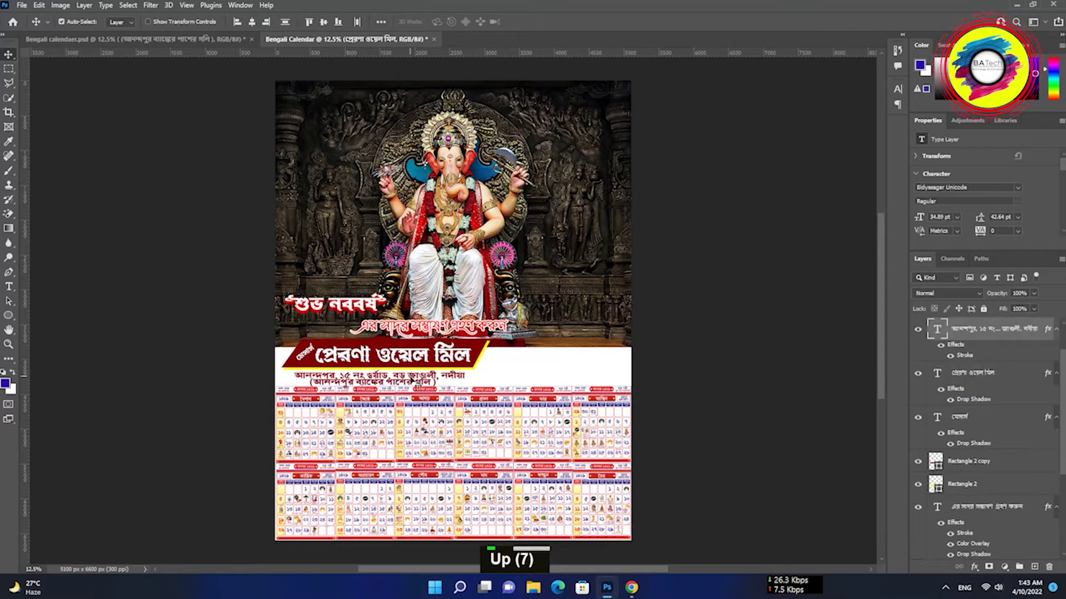
key(Up)
key(Up)
key(Up)
key(Up)
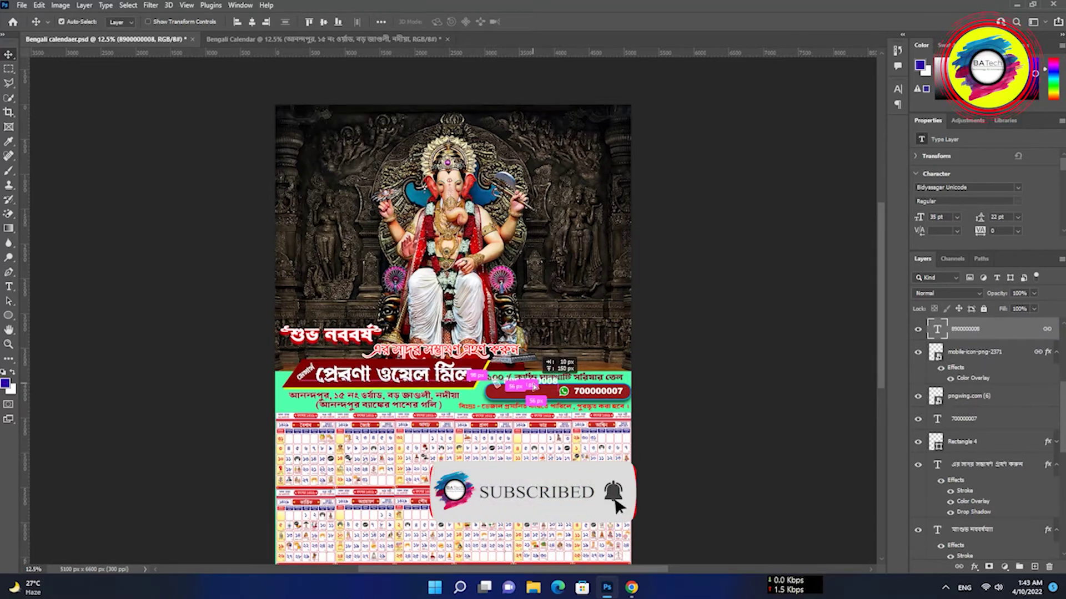
Step: Bring the Bengali Calendar poster forward carrying the phone-number, icon and Rectangle 4 layers
middle_click(540, 402)
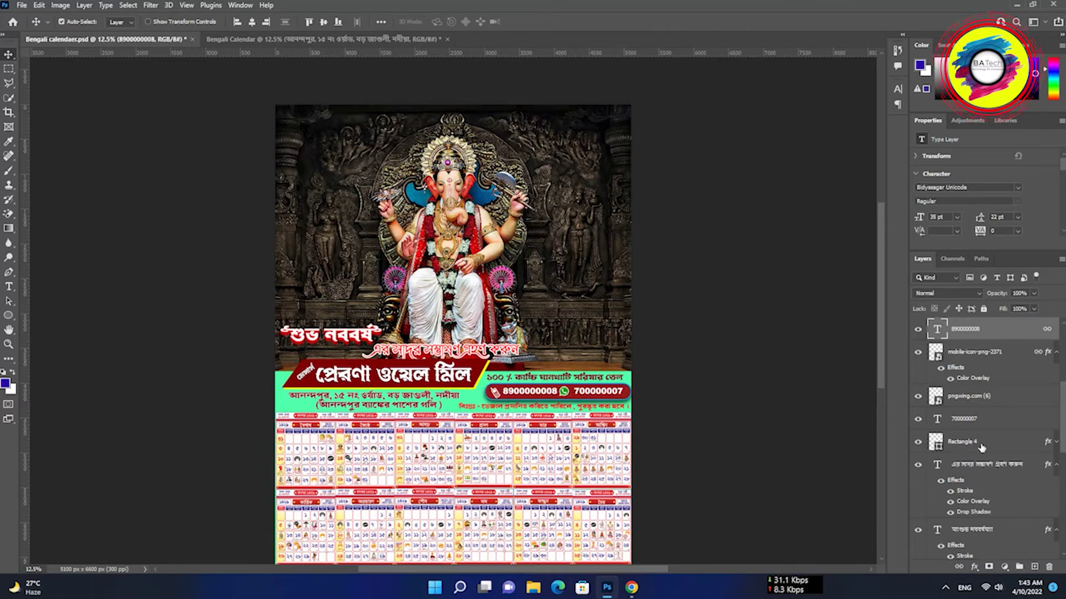
Step: Drop the phone-number pill right of the shop banner and nudge it left with the tagline and notice
click(986, 447)
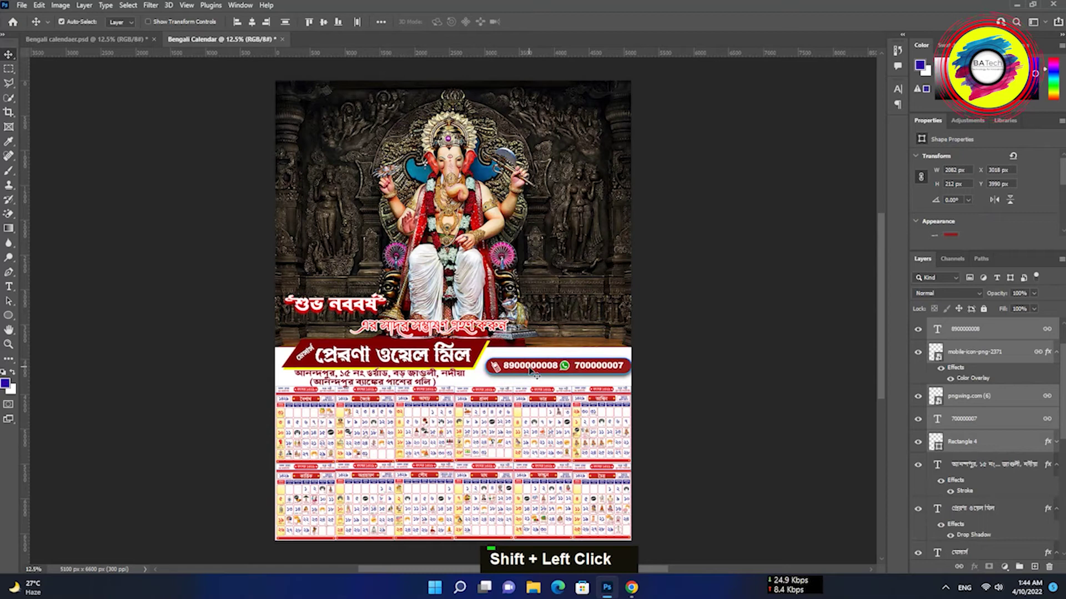
key(Left)
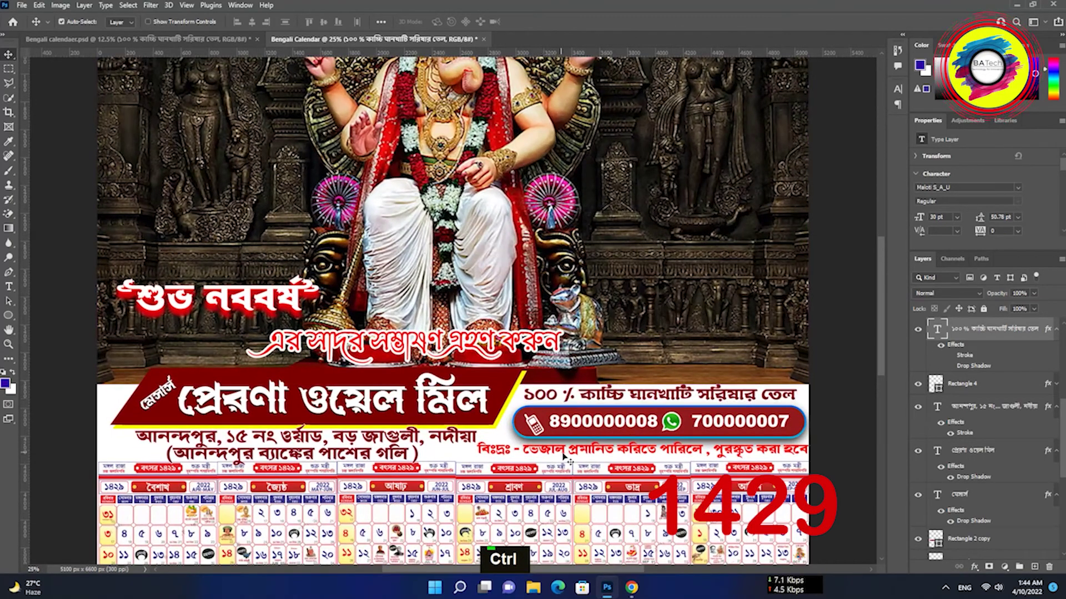
key(space)
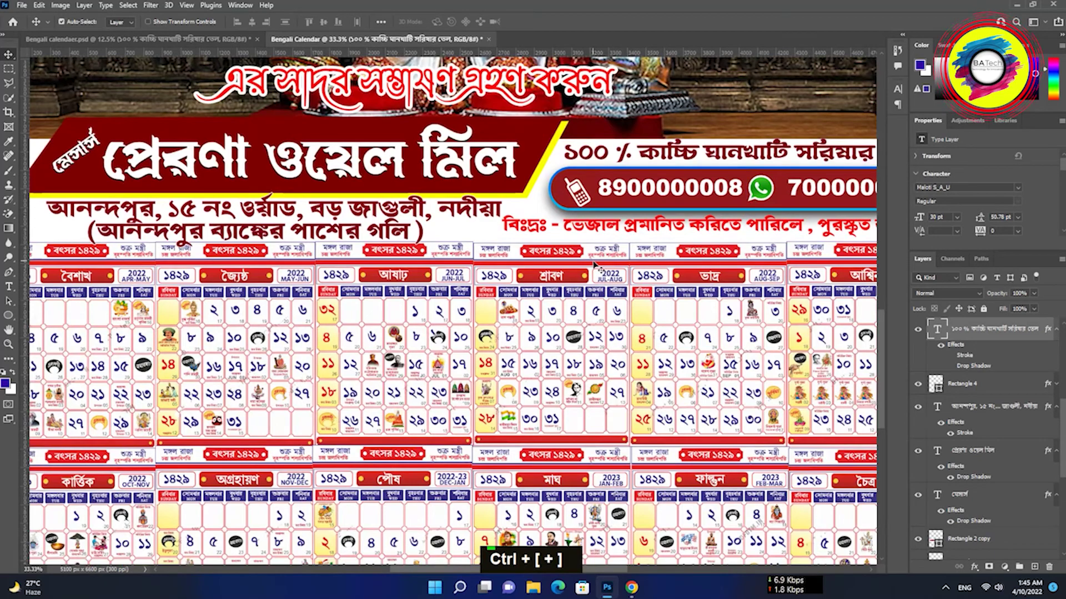
key(space)
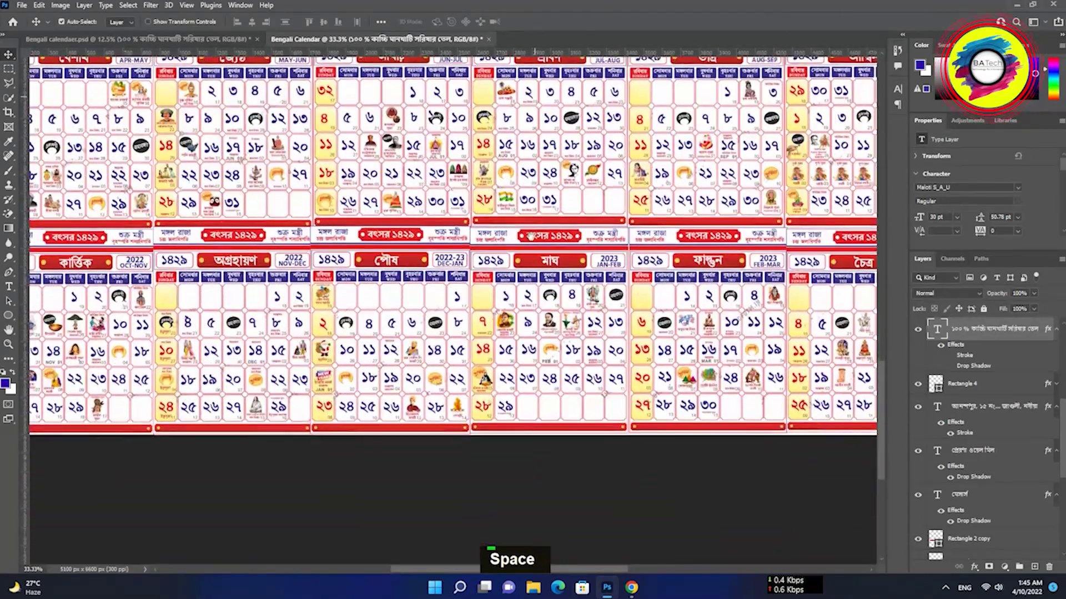
key(ctrl+0)
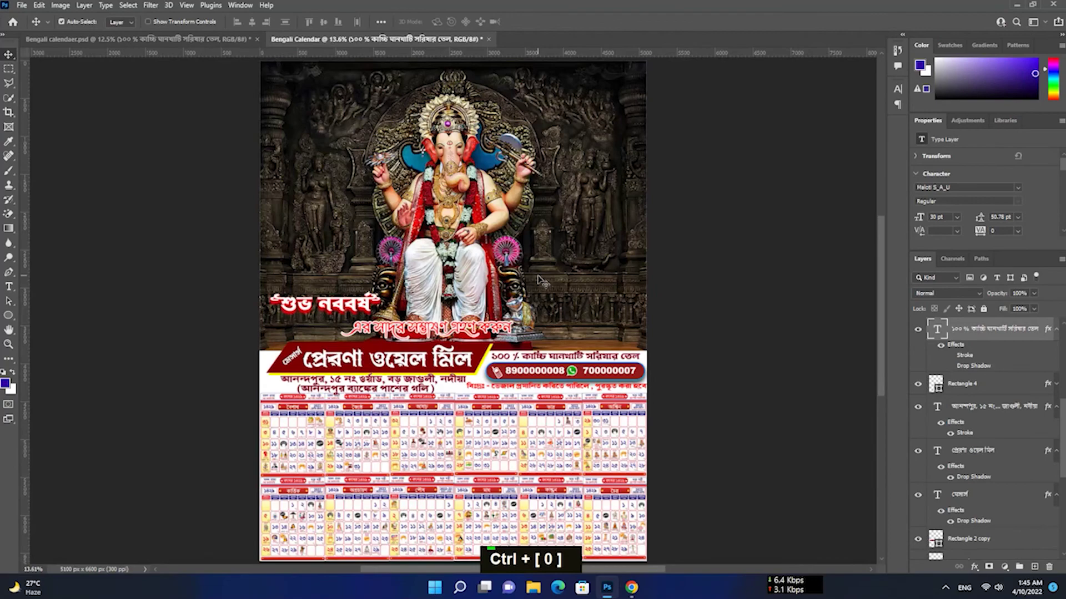